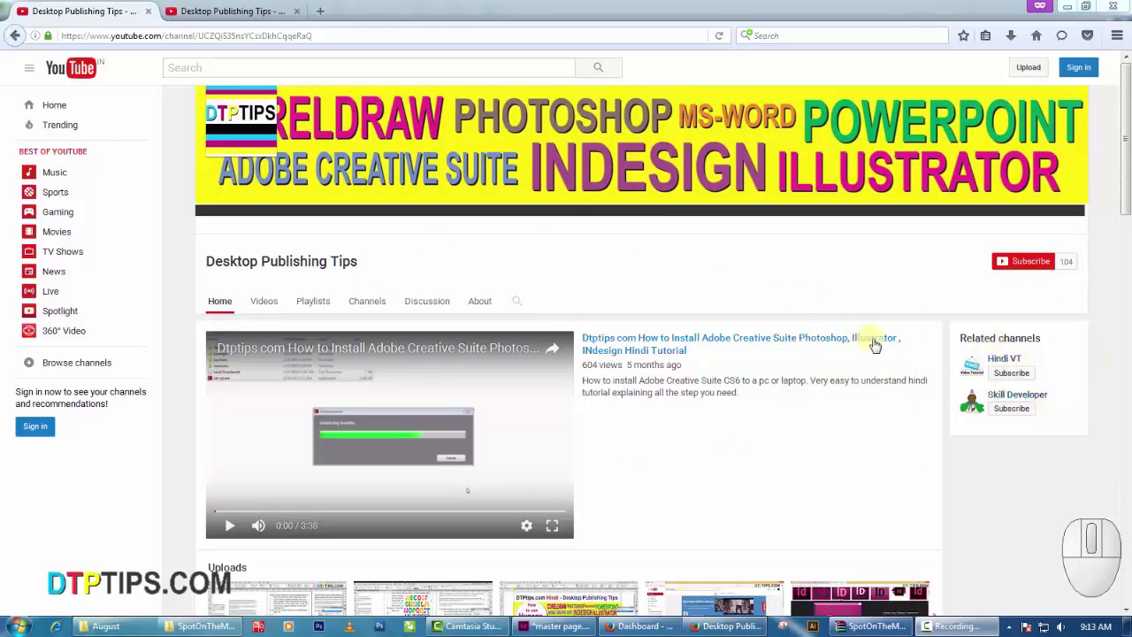
Return to the Desktop Publishing Tips channel page and advance the Uploads row to later videos
{"action": "left_click", "coordinate": [221, 10]}
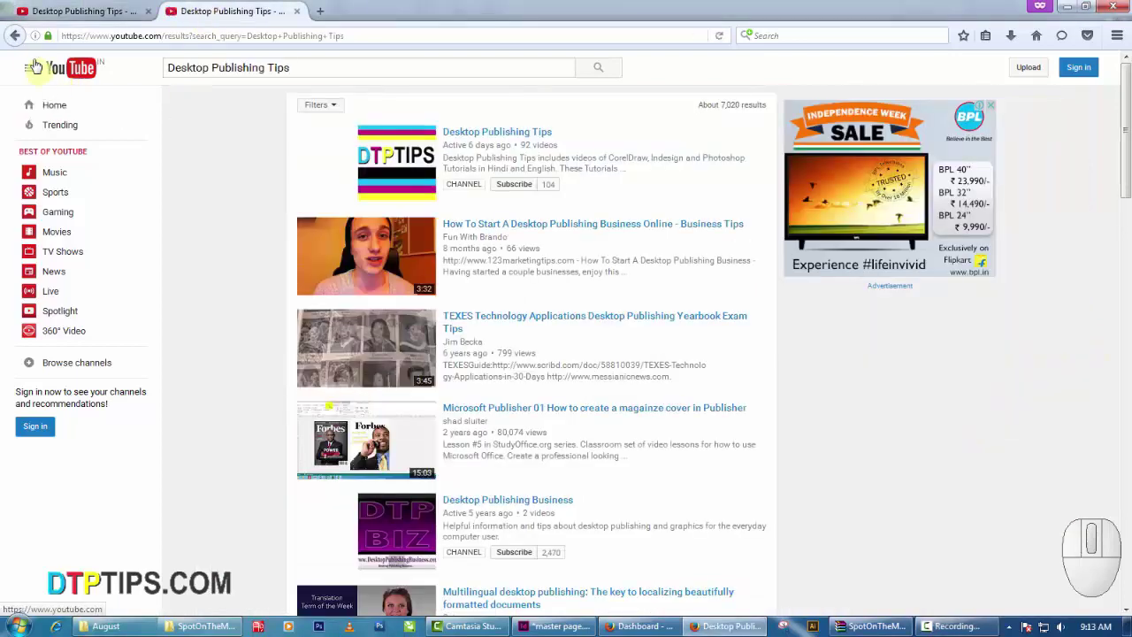
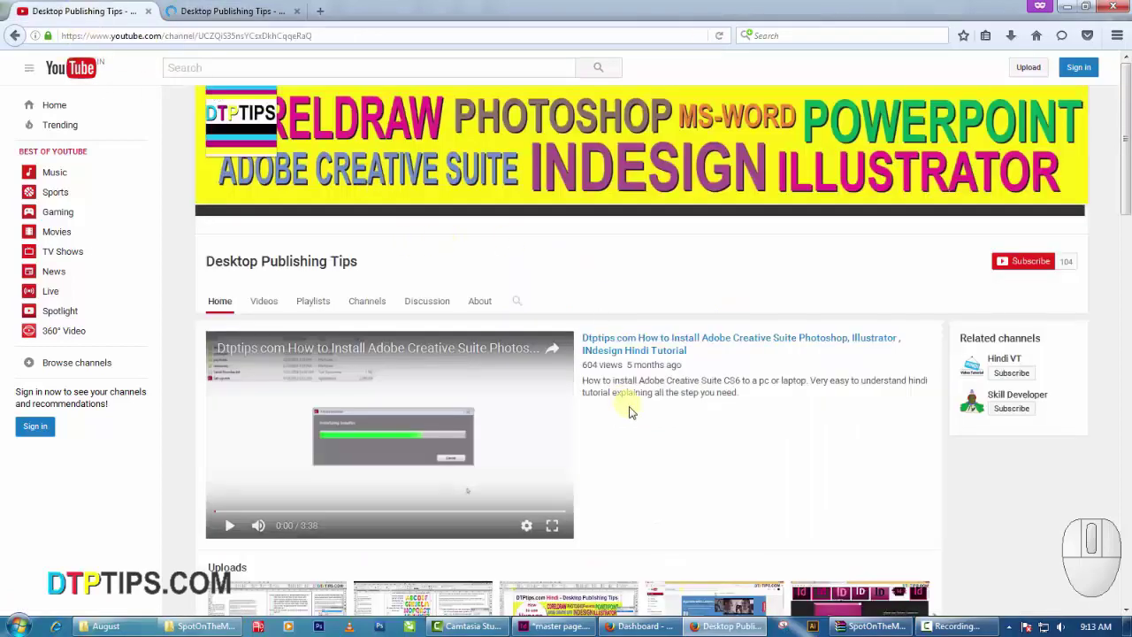
{"action": "scroll", "scroll_direction": "down", "scroll_amount": 3}
{"action": "scroll", "scroll_direction": "down", "scroll_amount": 3}
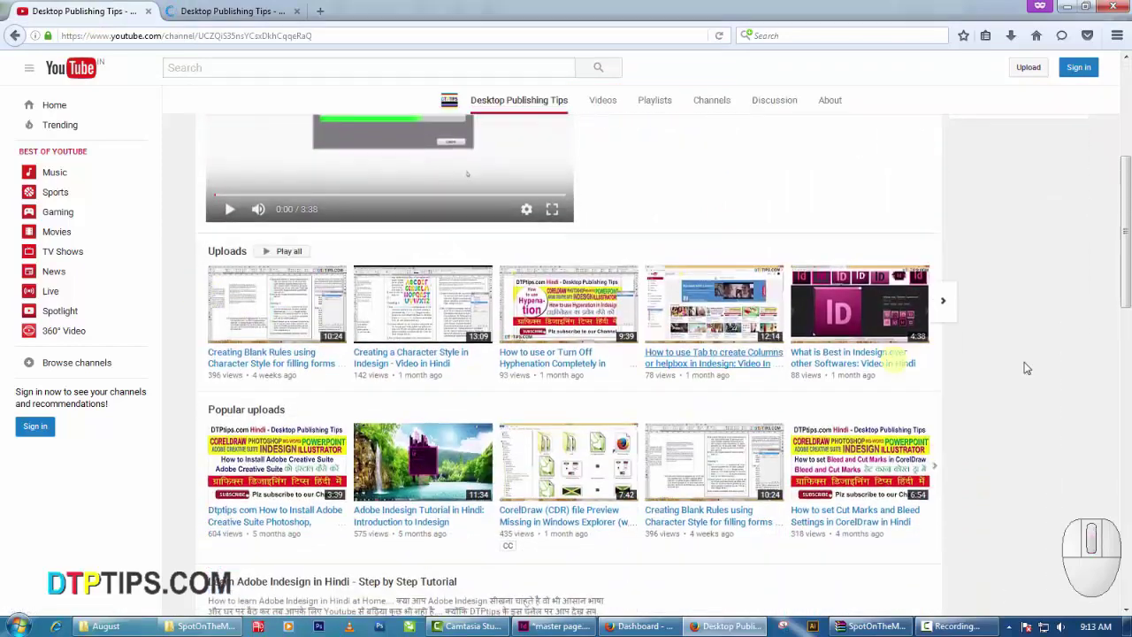
{"action": "double_click", "coordinate": [935, 313]}
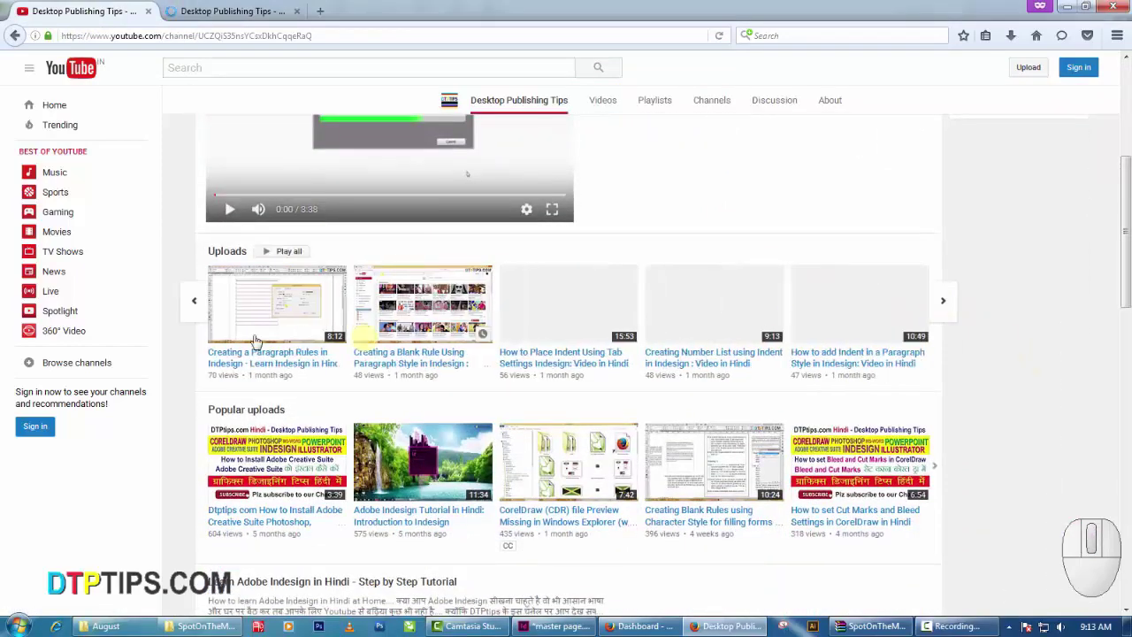
{"action": "scroll", "scroll_direction": "down", "scroll_amount": 3}
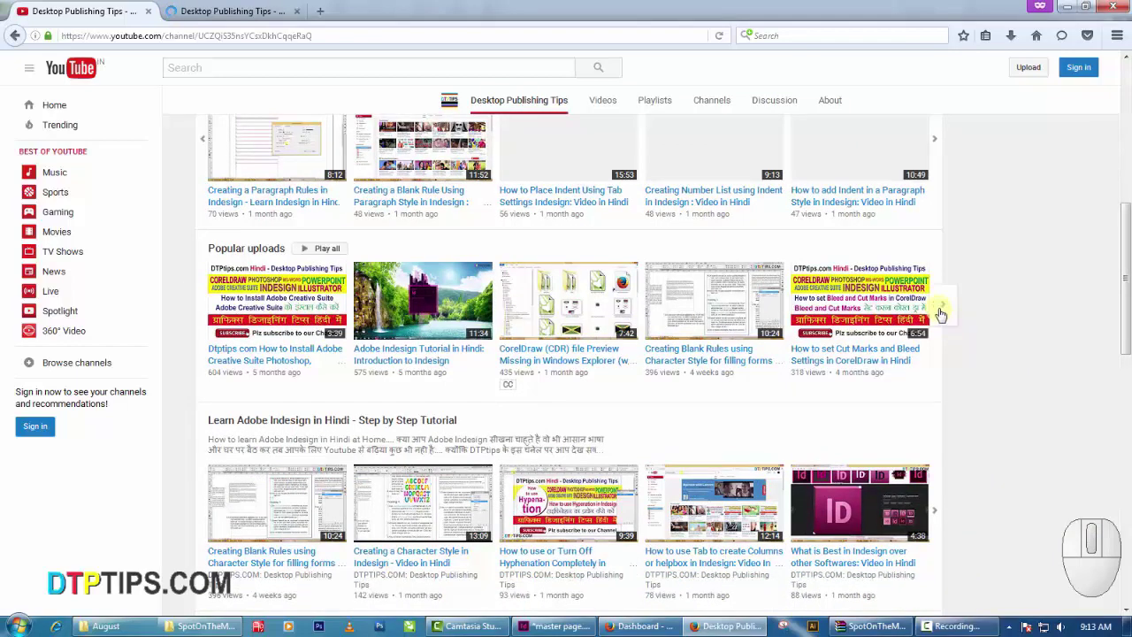
{"action": "scroll", "scroll_direction": "down", "scroll_amount": 3}
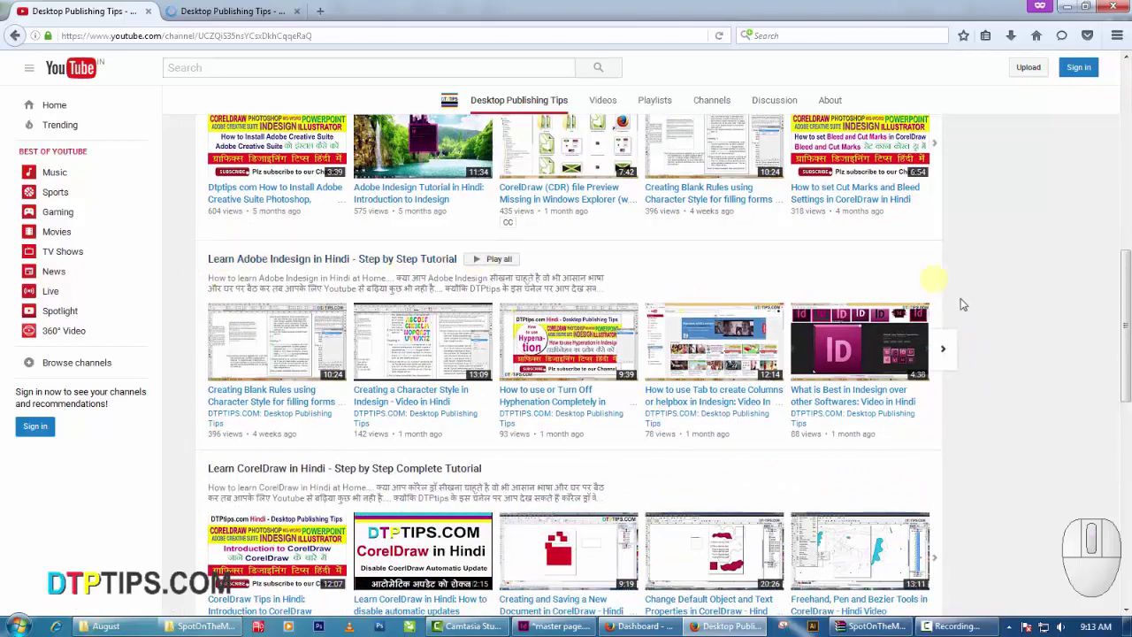
Page a playlist carousel forward and back to review its videos
{"action": "left_click", "coordinate": [945, 358]}
{"action": "left_click", "coordinate": [944, 359]}
{"action": "left_click", "coordinate": [197, 358]}
{"action": "left_click", "coordinate": [197, 358]}
{"action": "double_click", "coordinate": [198, 358]}
{"action": "scroll", "scroll_direction": "down", "scroll_amount": 3}
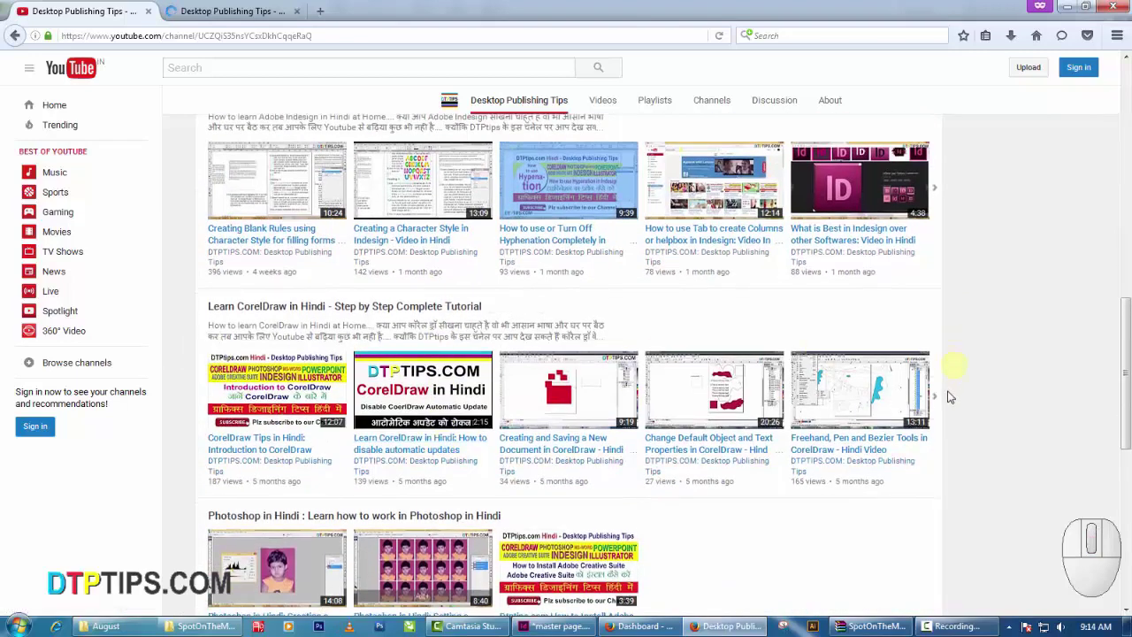
Advance the CorelDraw tutorial row to its end and reach the created playlists section
{"action": "left_click", "coordinate": [938, 404]}
{"action": "left_click", "coordinate": [939, 403]}
{"action": "left_click", "coordinate": [939, 404]}
{"action": "scroll", "scroll_direction": "down", "scroll_amount": 3}
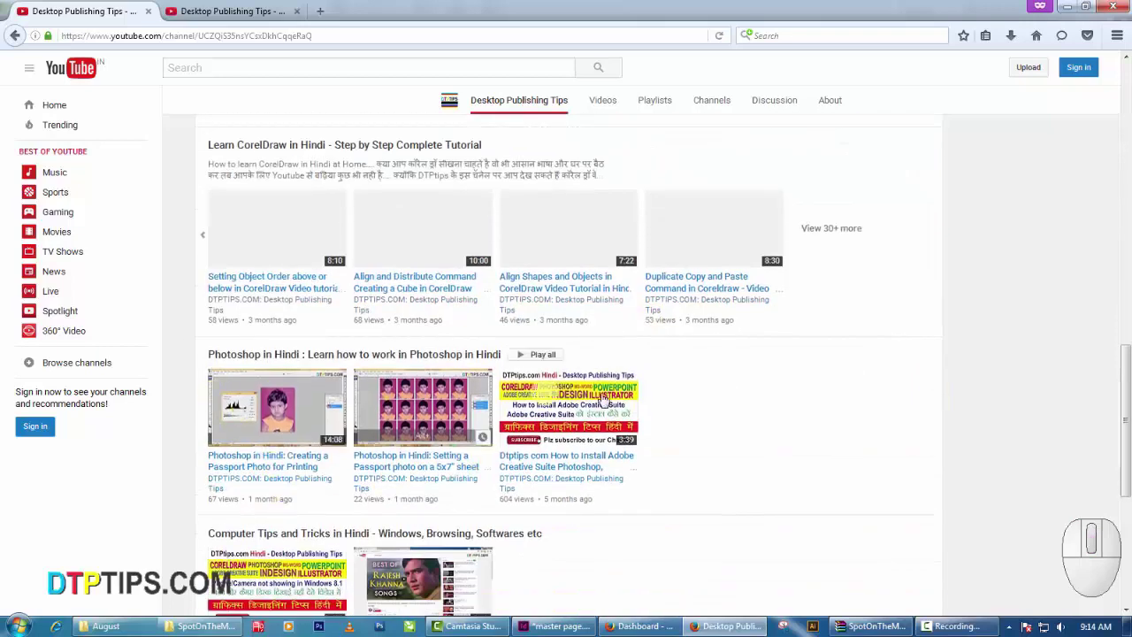
{"action": "scroll", "scroll_direction": "down", "scroll_amount": 3}
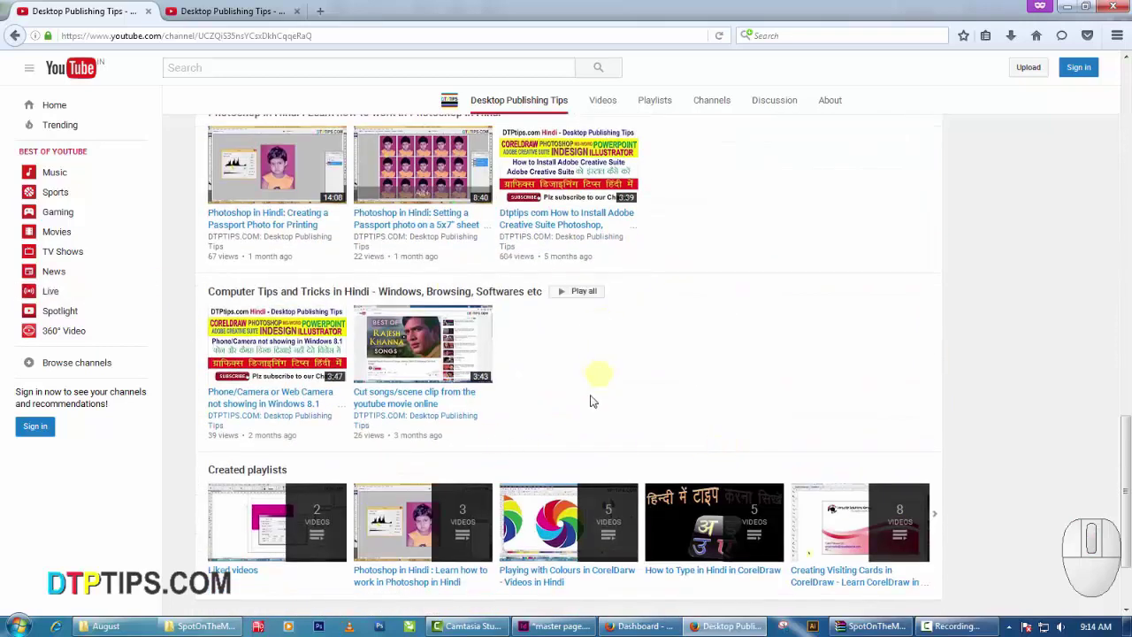
Scroll the channel page back toward the featured video and Uploads row
{"action": "scroll", "scroll_direction": "up", "scroll_amount": 3}
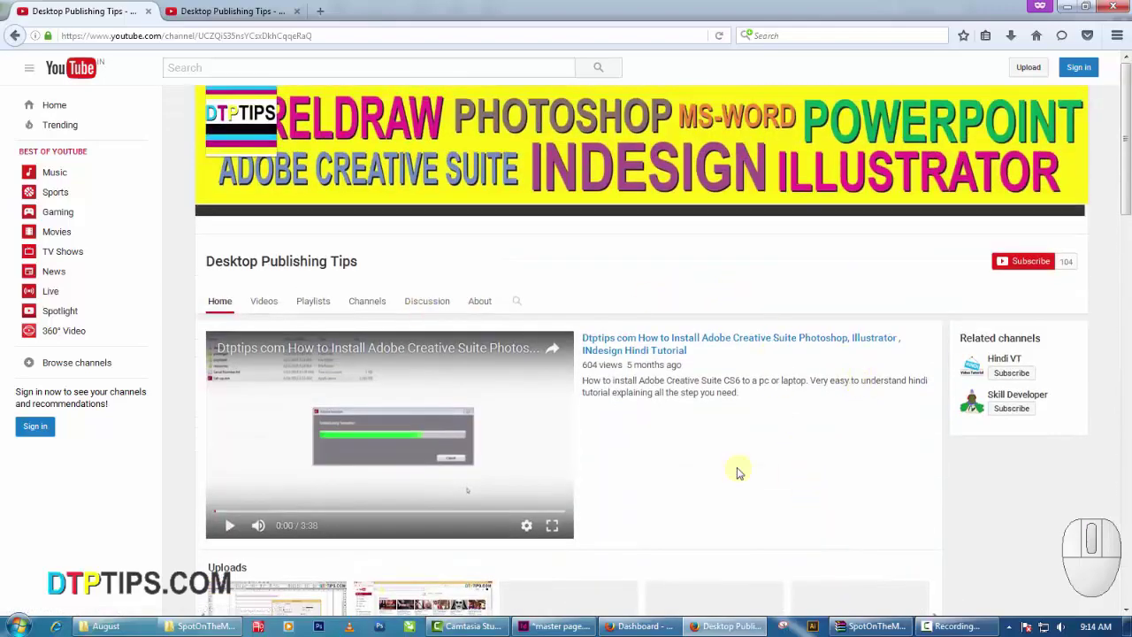
{"action": "scroll", "scroll_direction": "down", "scroll_amount": 3}
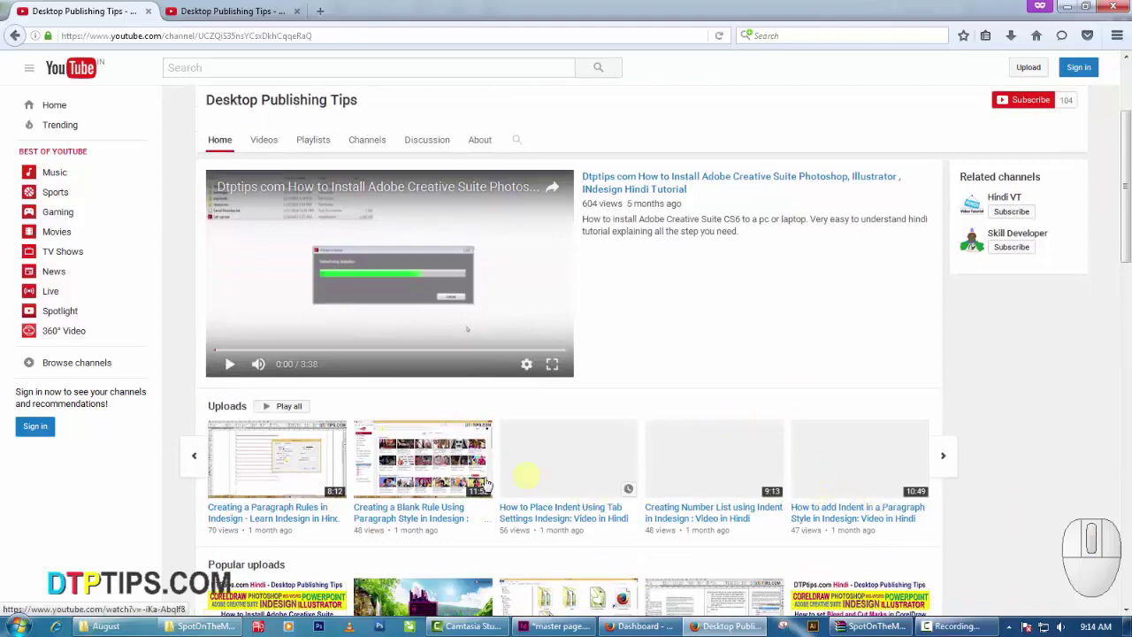